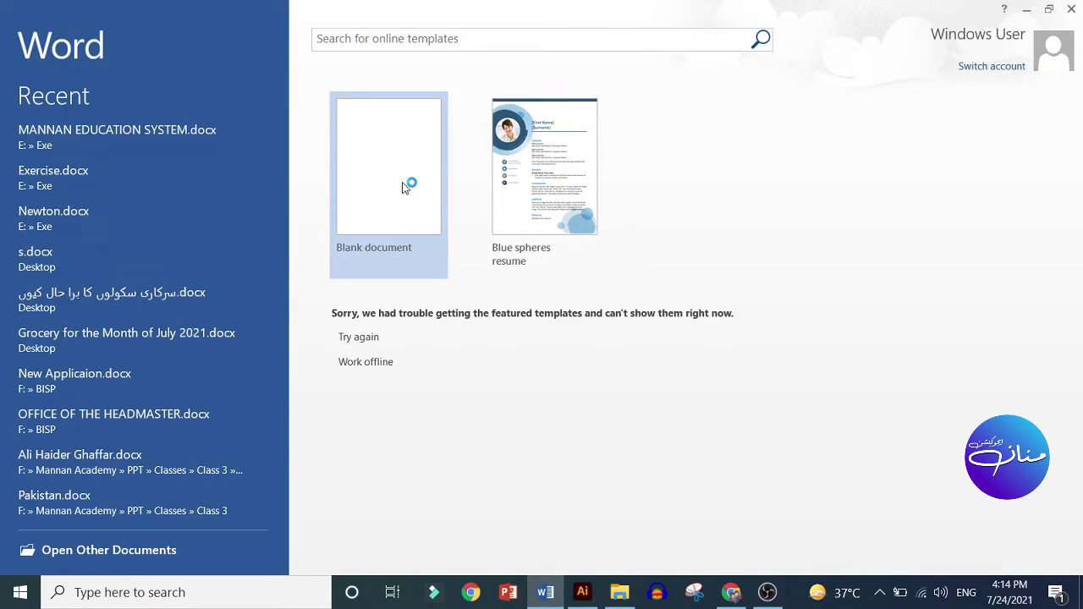
Step: Start a new blank document from the Word start screen
{"action": "left_click", "coordinate": [406, 184]}
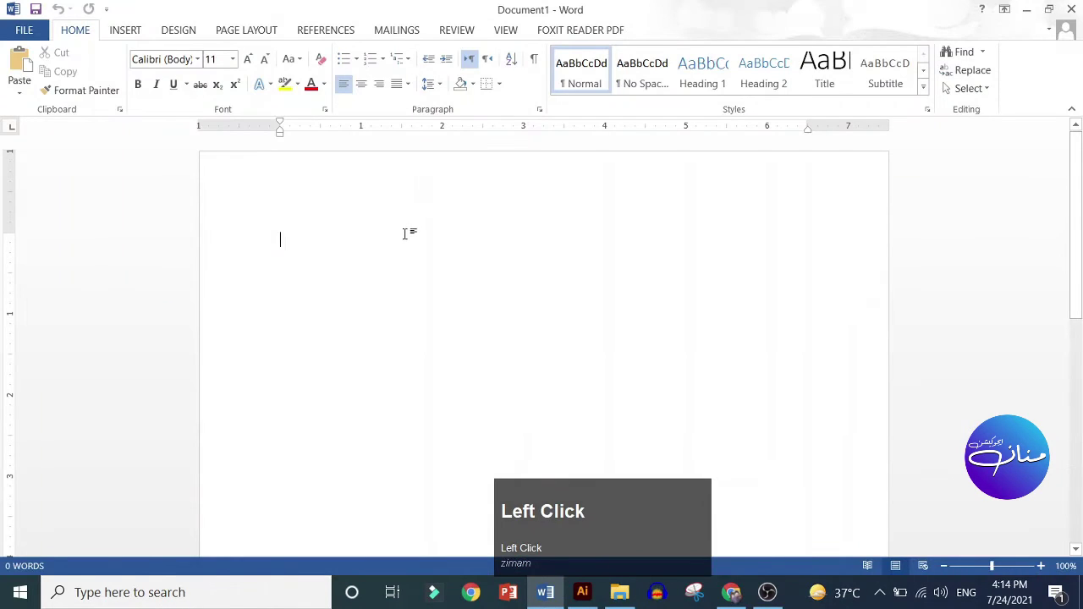
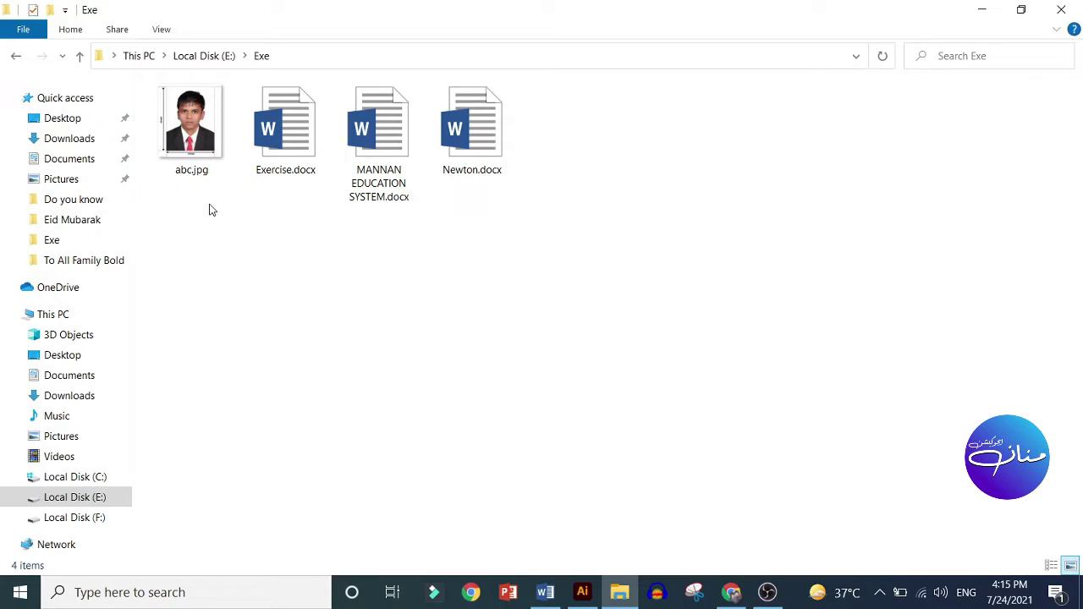
Step: Select abc.jpg in the Exe folder and show it as a large thumbnail
{"action": "left_click", "coordinate": [213, 205]}
{"action": "key", "text": "shift+1"}
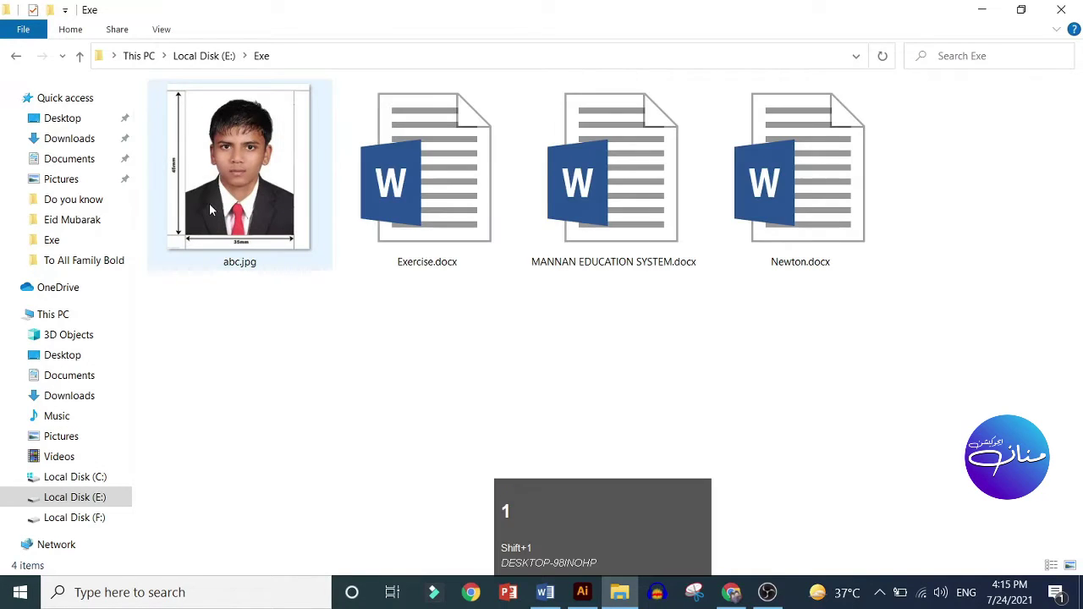
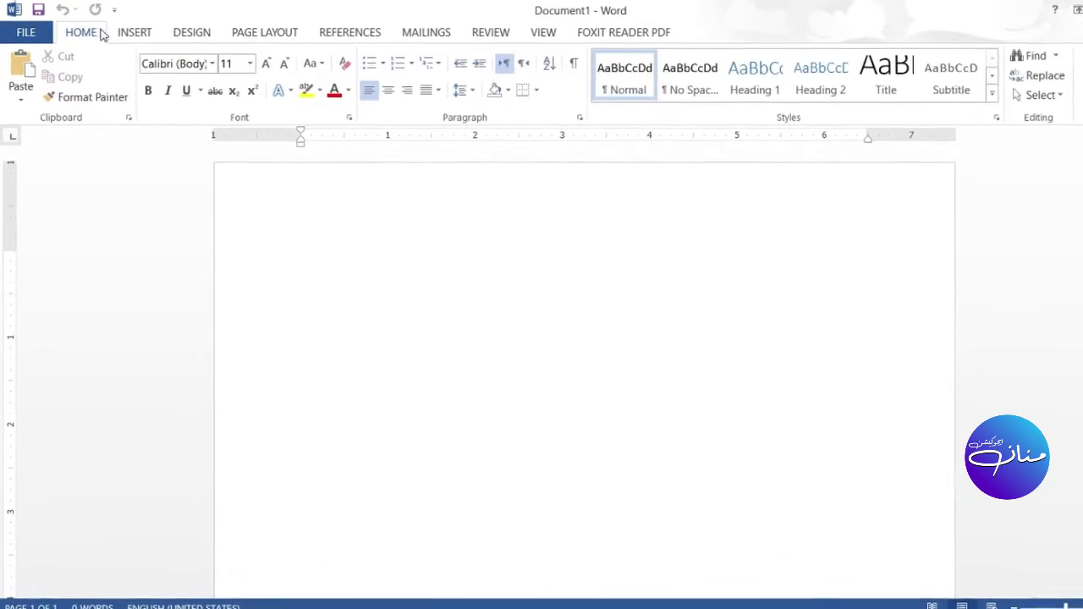
Step: Begin inserting a picture and browse to the Exe folder on Local Disk (E:)
{"action": "left_click", "coordinate": [141, 39]}
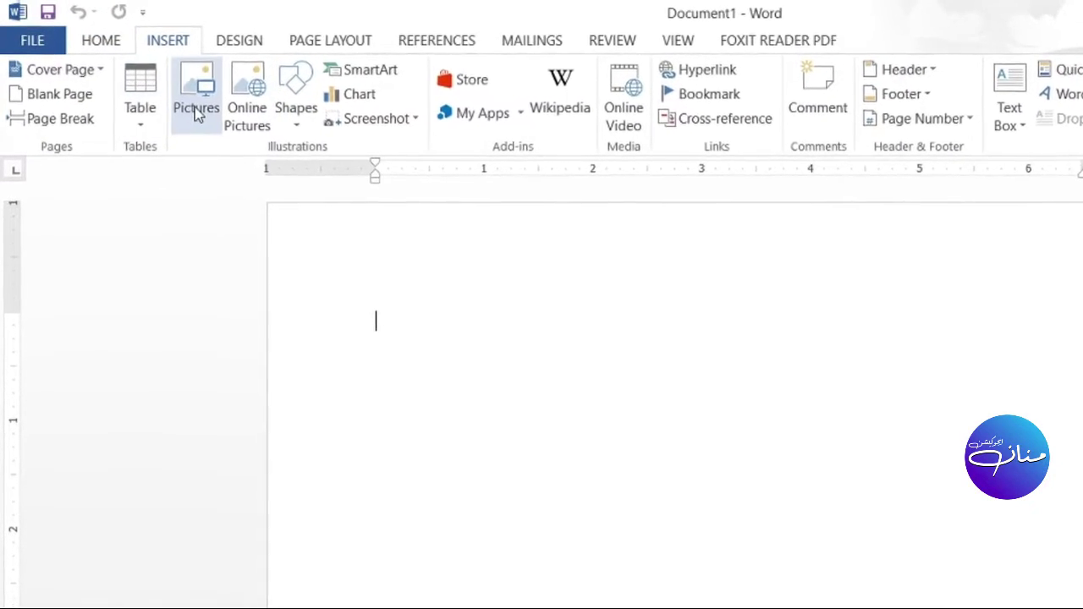
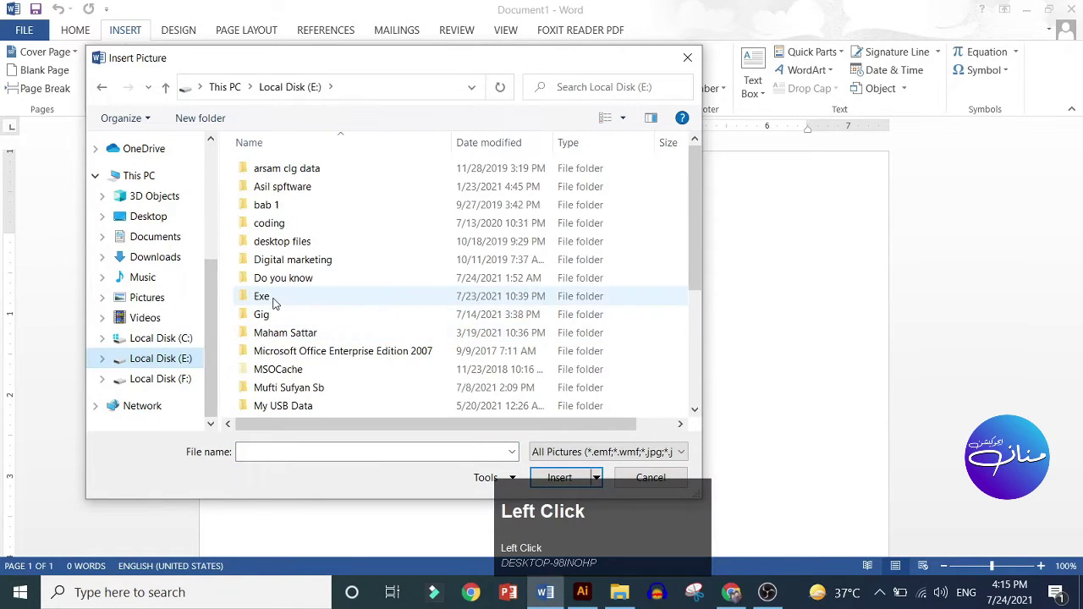
{"action": "left_click", "coordinate": [279, 303]}
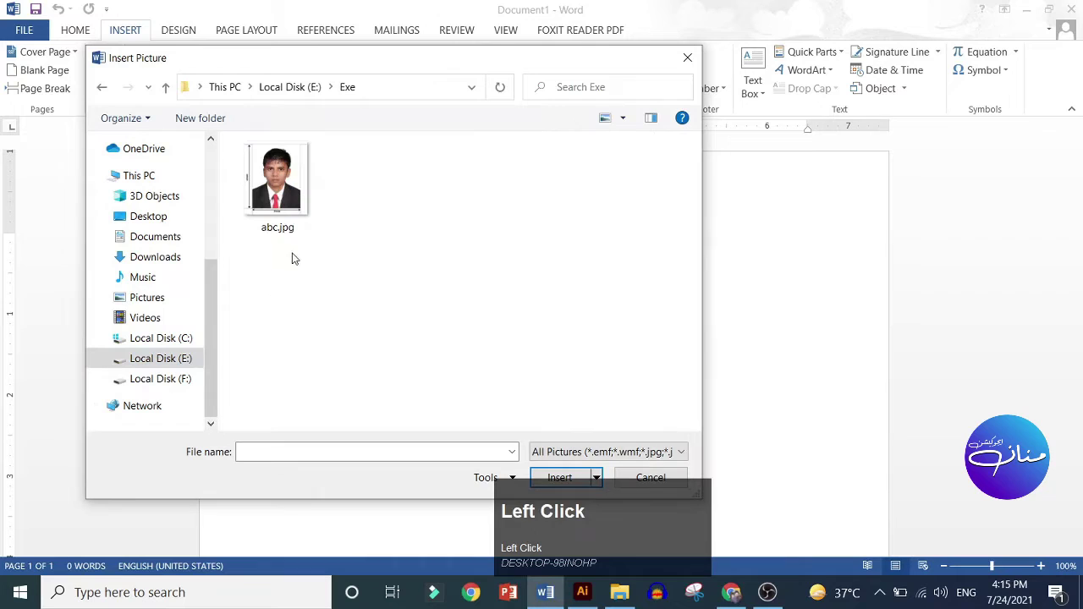
Step: Insert abc.jpg into the document at full size and scroll through the page to view it
{"action": "left_click", "coordinate": [290, 190]}
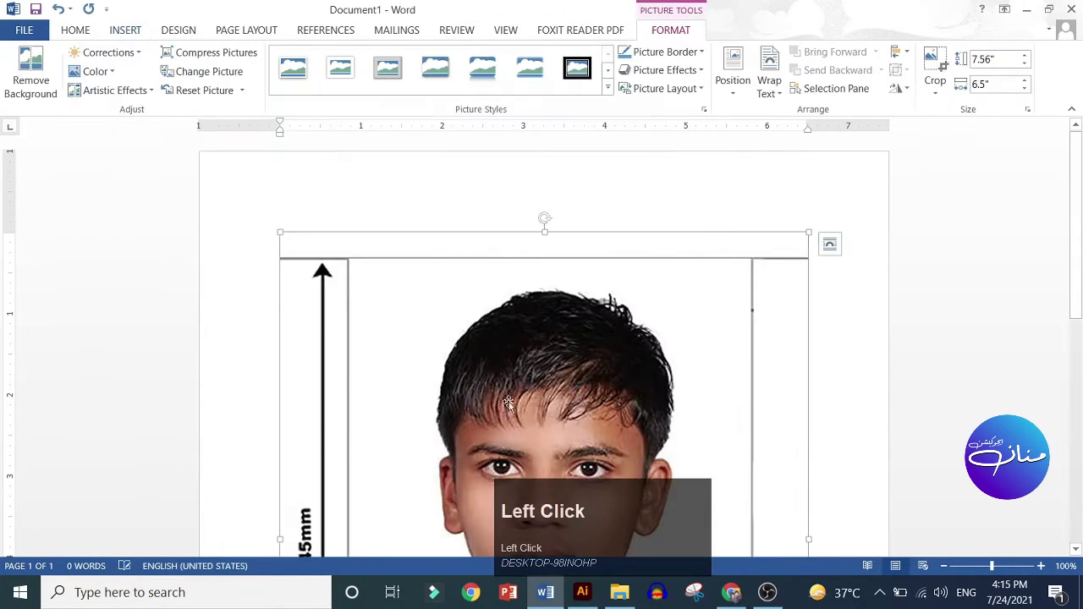
{"action": "scroll", "scroll_direction": "down", "scroll_amount": 3}
{"action": "scroll", "scroll_direction": "up", "scroll_amount": 3}
{"action": "scroll", "scroll_direction": "down", "scroll_amount": 3}
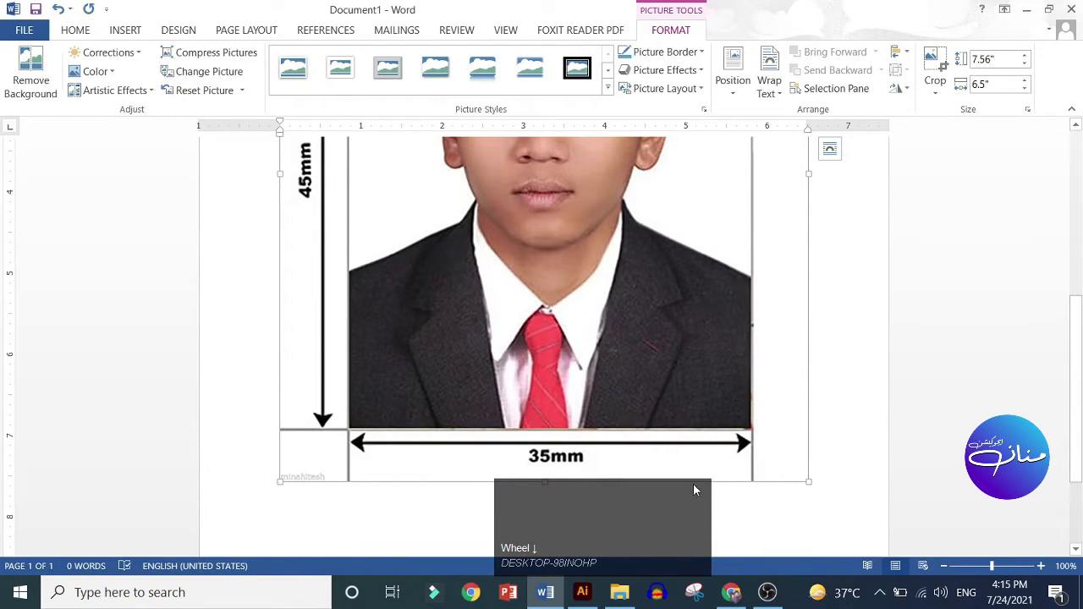
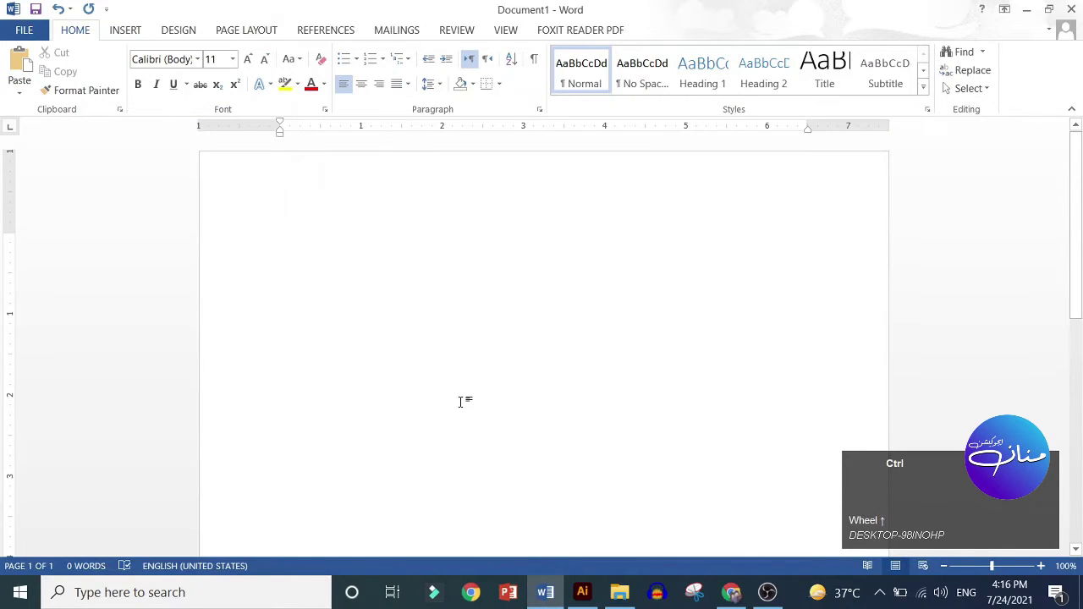
{"action": "key", "text": "ctrl+v"}
{"action": "scroll", "scroll_direction": "up", "scroll_amount": 3}
{"action": "scroll", "scroll_direction": "down", "scroll_amount": 3}
{"action": "scroll", "scroll_direction": "down", "scroll_amount": 3}
{"action": "scroll", "scroll_direction": "up", "scroll_amount": 3}
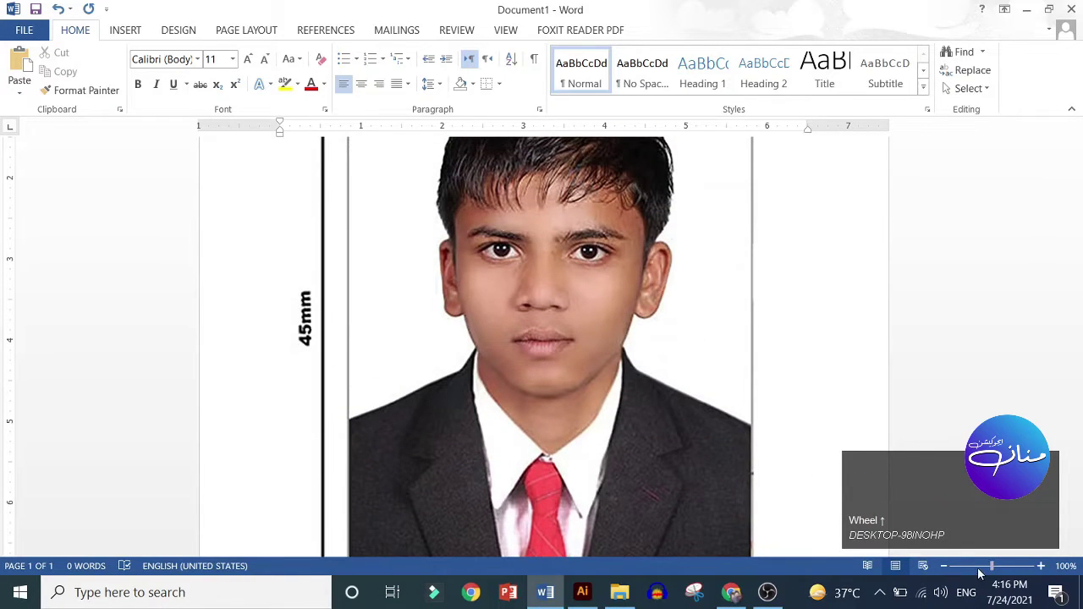
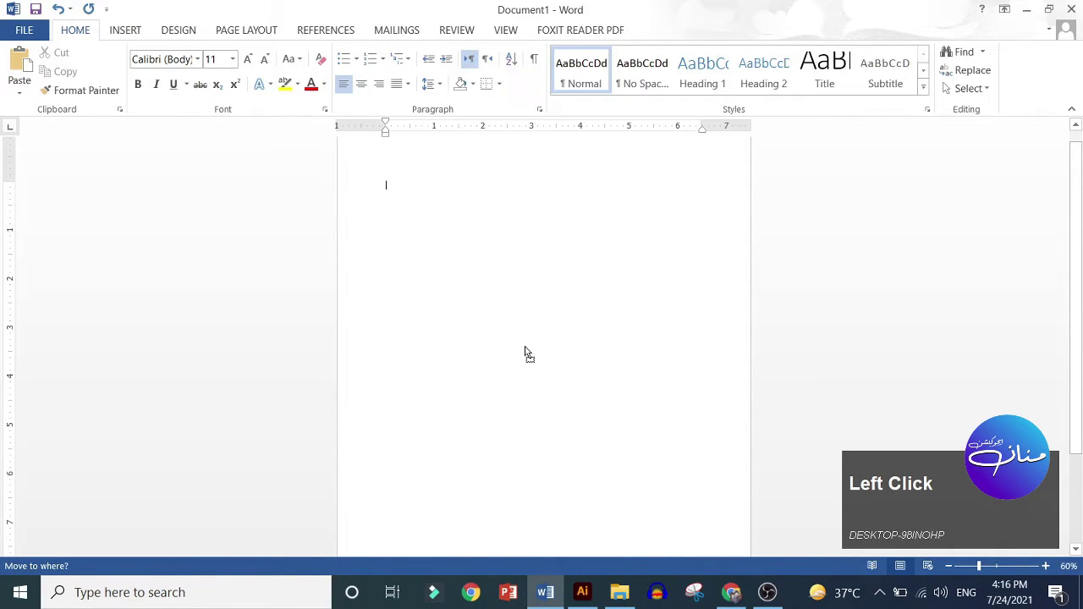
{"action": "scroll", "scroll_direction": "up", "scroll_amount": 3}
{"action": "scroll", "scroll_direction": "down", "scroll_amount": 3}
{"action": "scroll", "scroll_direction": "up", "scroll_amount": 3}
{"action": "scroll", "scroll_direction": "down", "scroll_amount": 3}
{"action": "scroll", "scroll_direction": "down", "scroll_amount": 3}
{"action": "scroll", "scroll_direction": "up", "scroll_amount": 3}
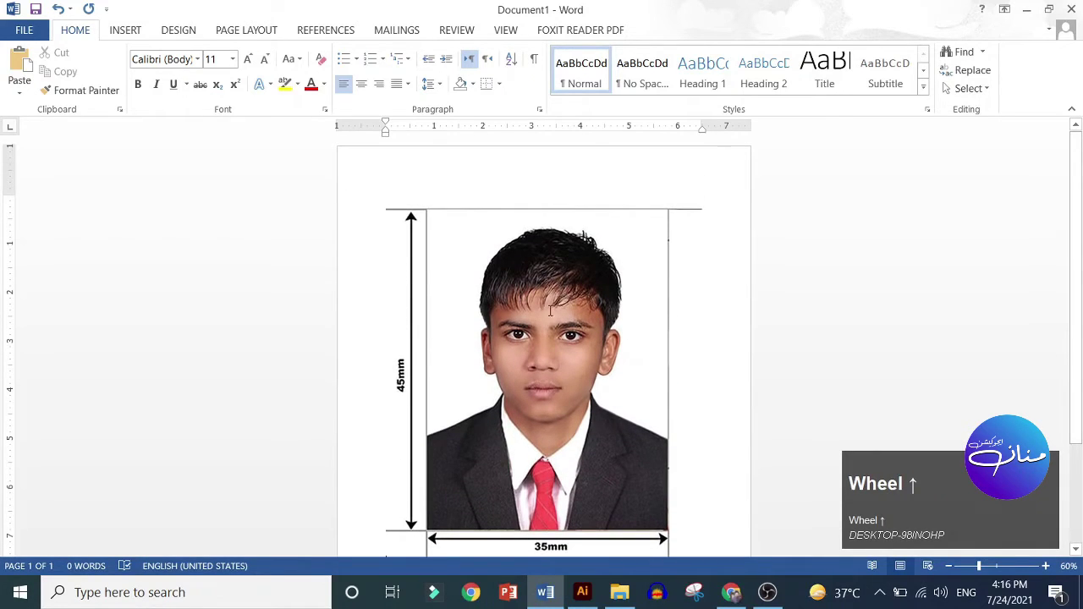
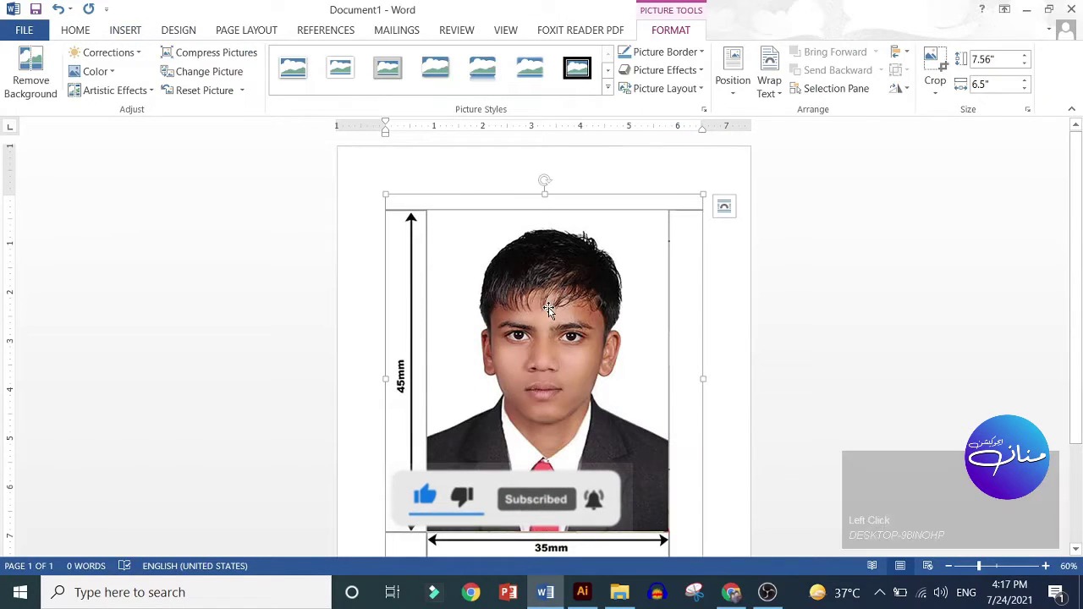
{"action": "scroll", "scroll_direction": "down", "scroll_amount": 3}
{"action": "scroll", "scroll_direction": "up", "scroll_amount": 3}
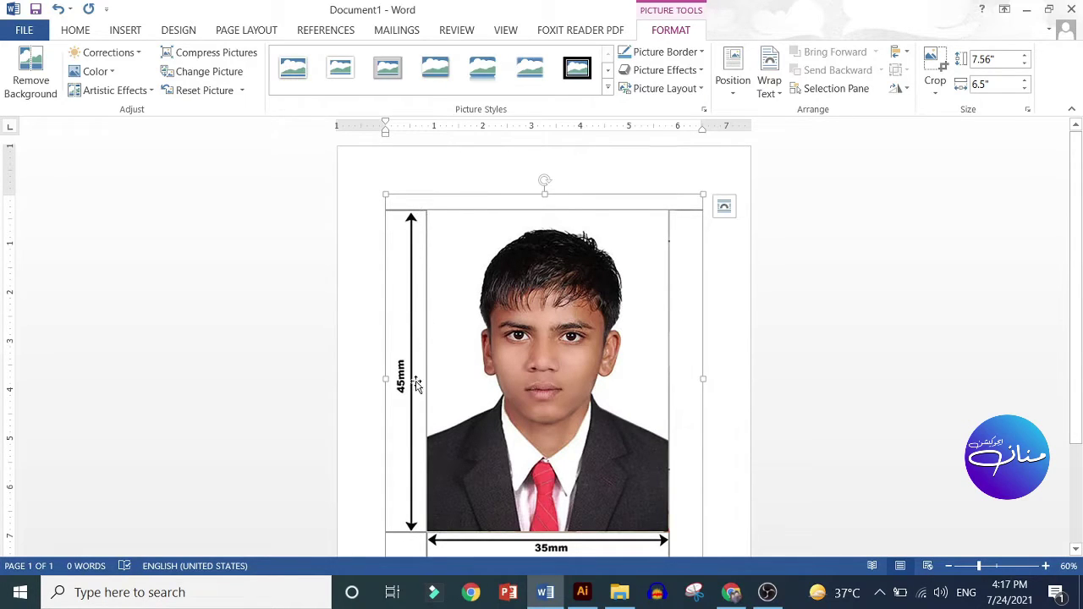
{"action": "scroll", "scroll_direction": "down", "scroll_amount": 3}
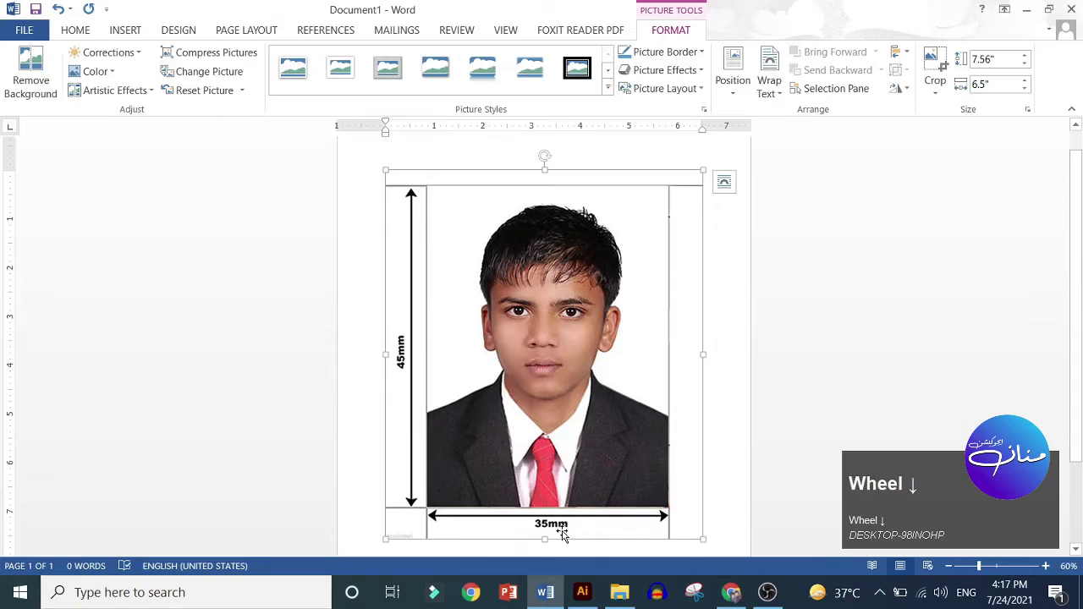
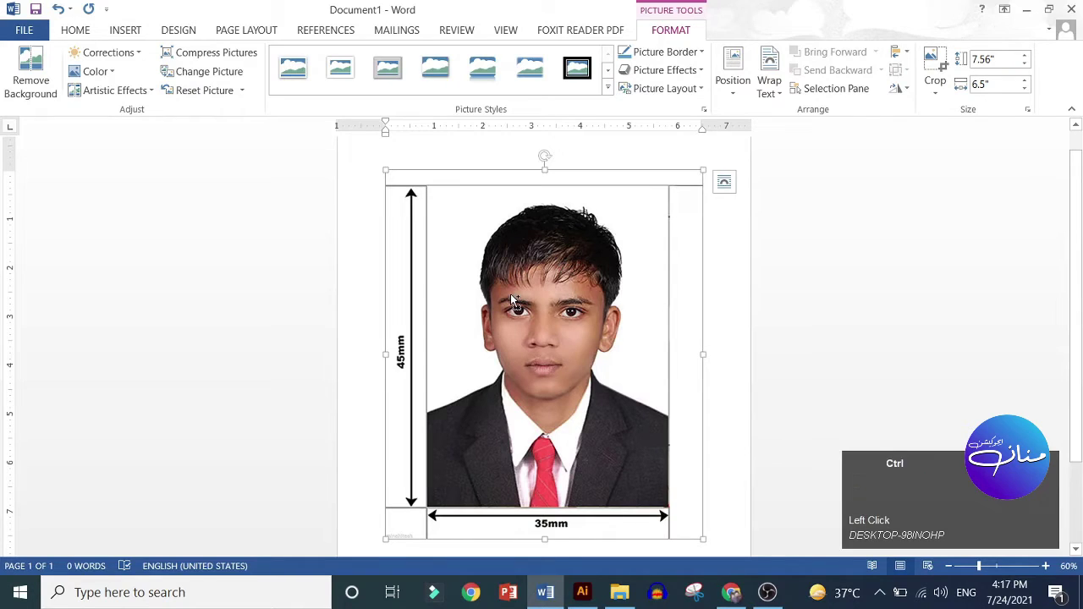
{"action": "key", "text": "ctrl+x"}
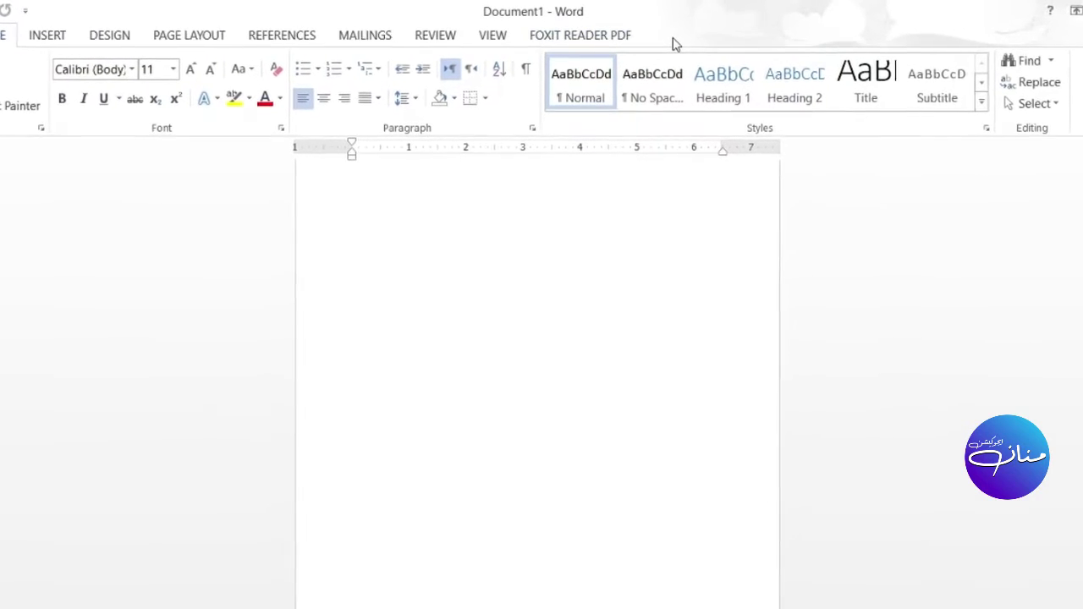
{"action": "key", "text": "ctrl+z"}
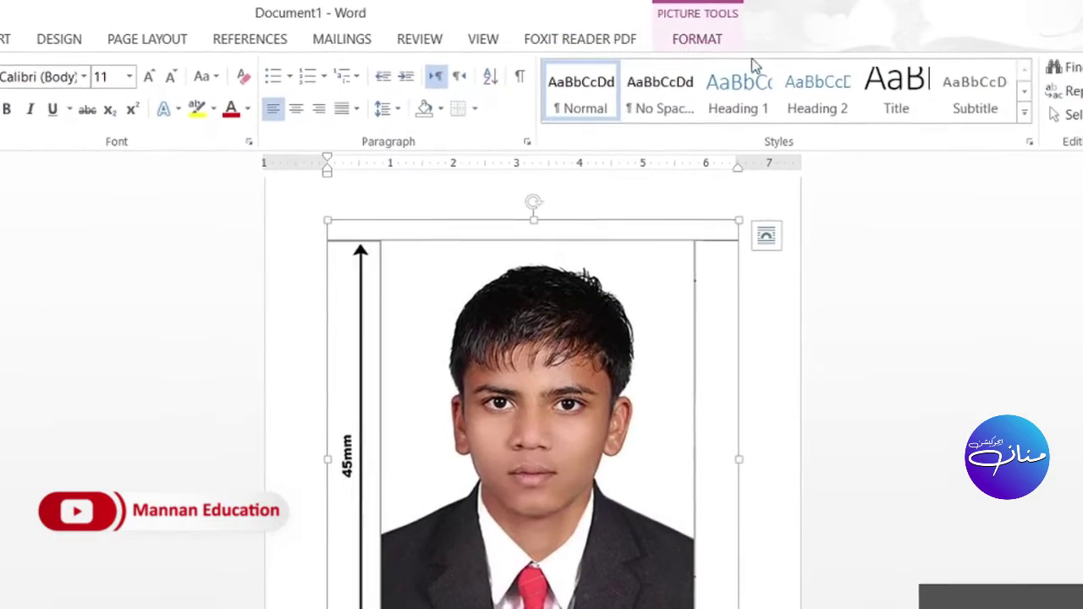
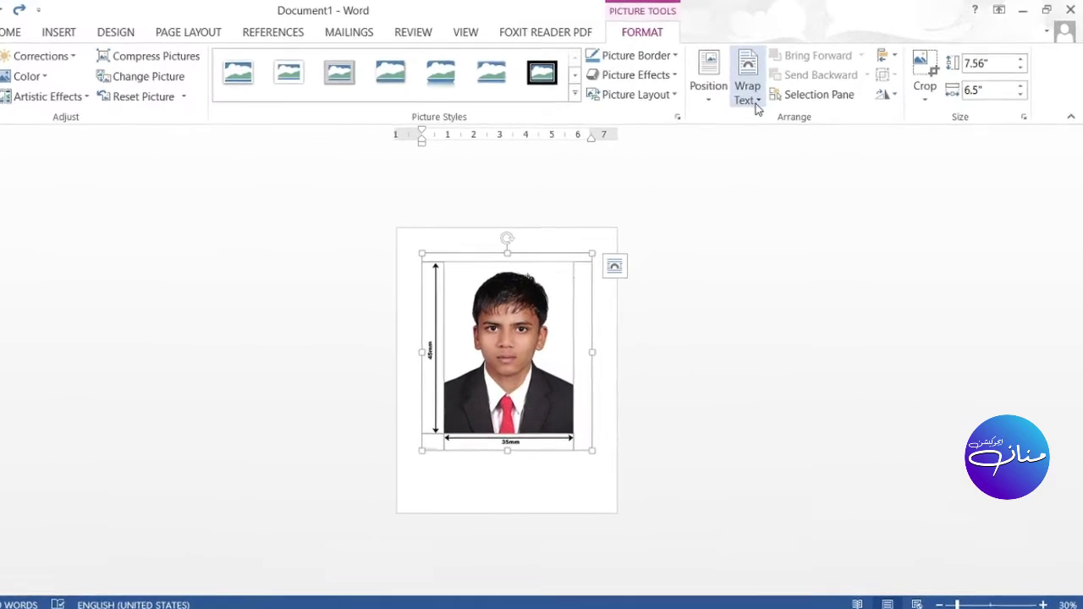
Step: Show the text-wrapping choices for the passport photo
{"action": "left_click", "coordinate": [745, 112]}
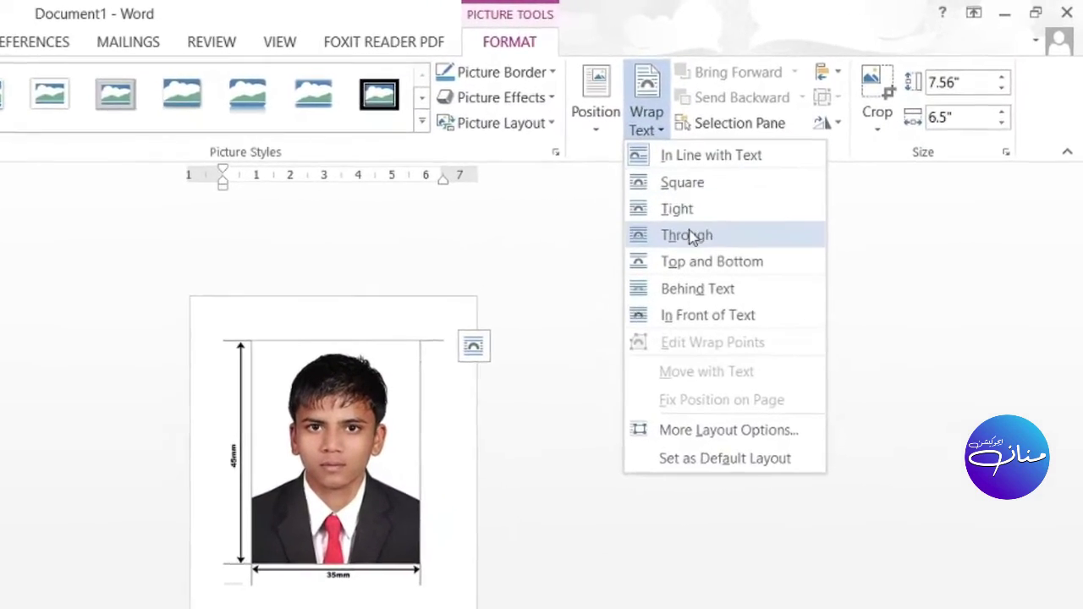
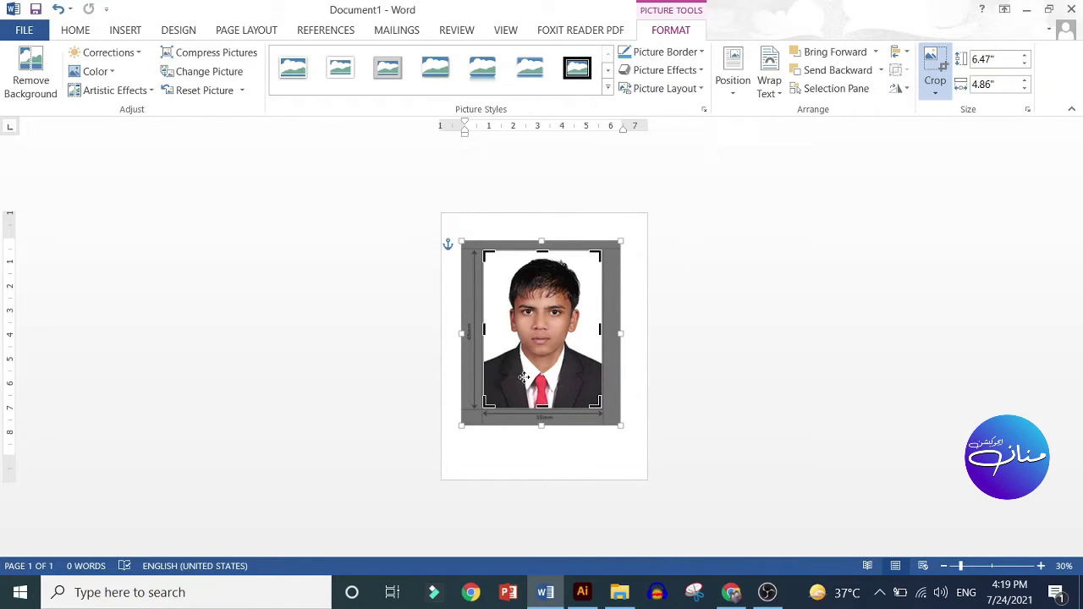
Step: Apply the crop so only the portrait remains, without the measurement lines
{"action": "left_click", "coordinate": [623, 462]}
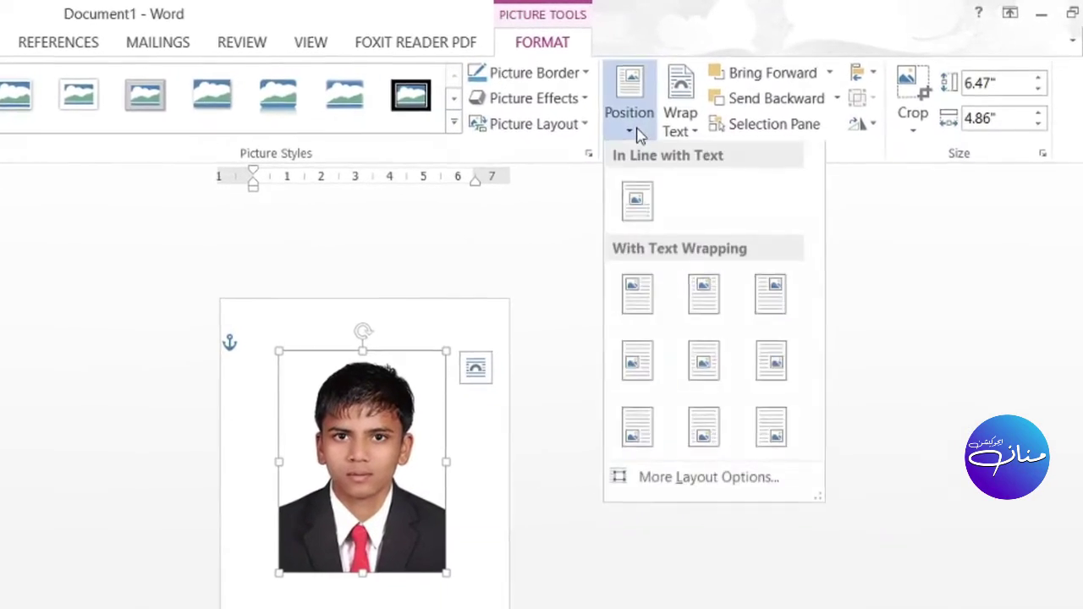
Step: Review the page-position gallery for the cropped photo and dismiss it unchanged
{"action": "left_click", "coordinate": [742, 93]}
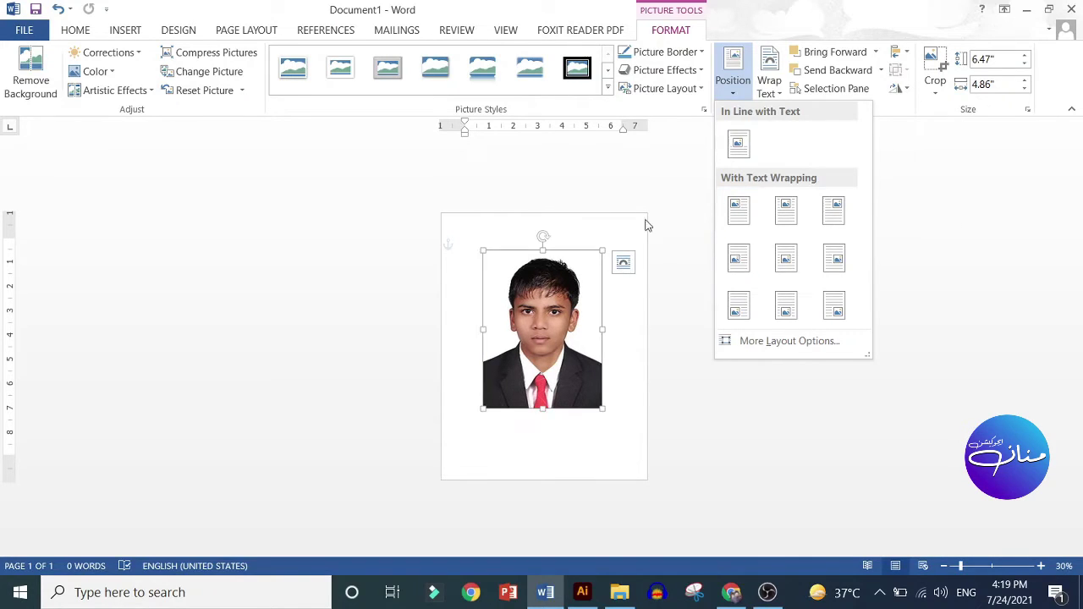
{"action": "left_click", "coordinate": [583, 342]}
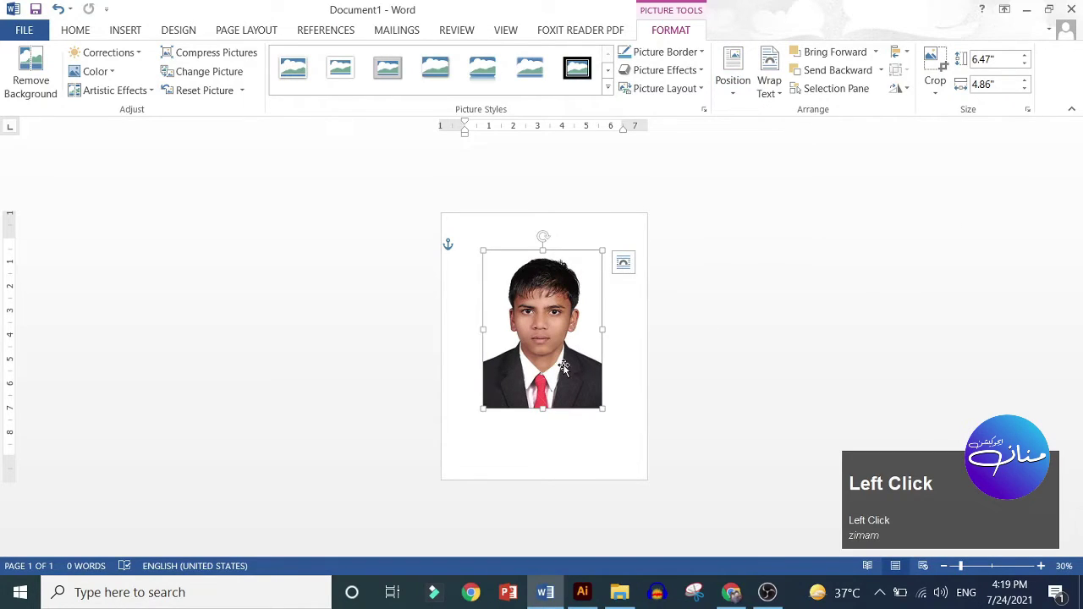
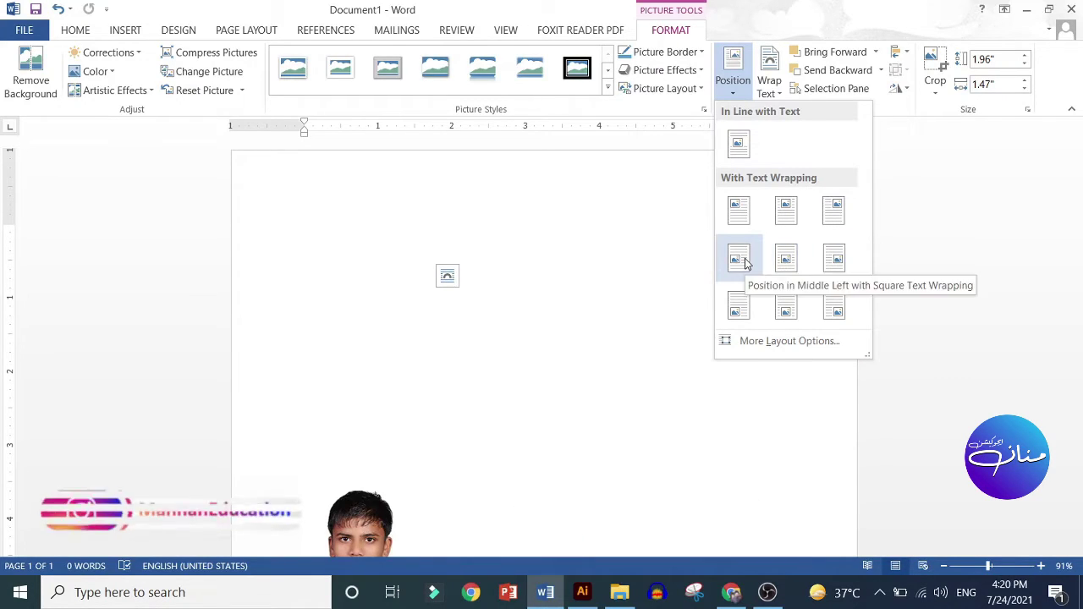
Step: Position the 1.96×1.47 in photo at Middle Left with square text wrapping
{"action": "left_click", "coordinate": [749, 260]}
{"action": "scroll", "scroll_direction": "up", "scroll_amount": 3}
{"action": "scroll", "scroll_direction": "down", "scroll_amount": 3}
{"action": "scroll", "scroll_direction": "up", "scroll_amount": 3}
{"action": "scroll", "scroll_direction": "down", "scroll_amount": 3}
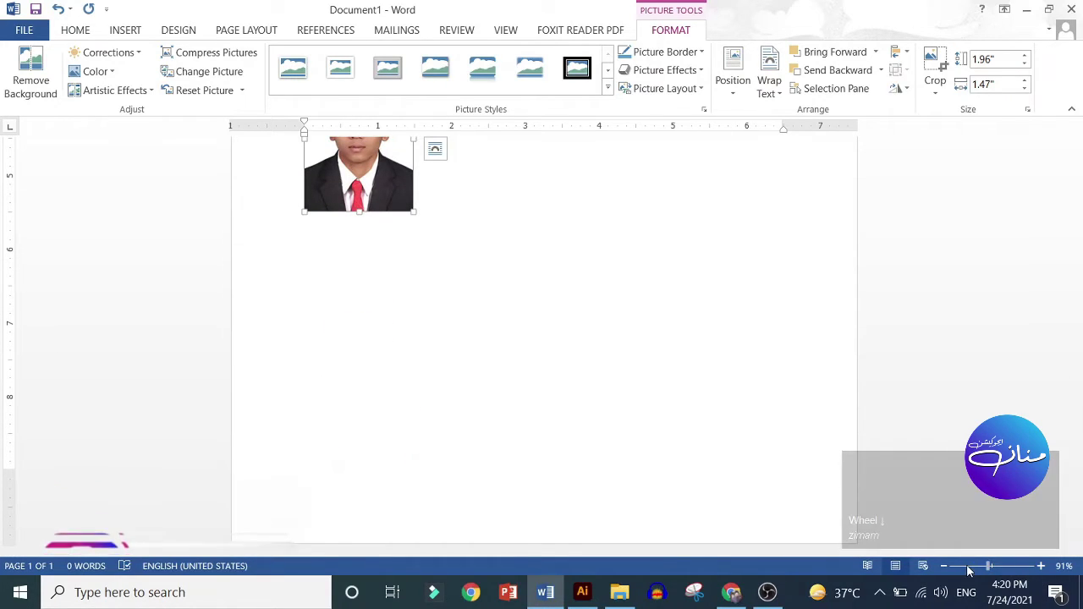